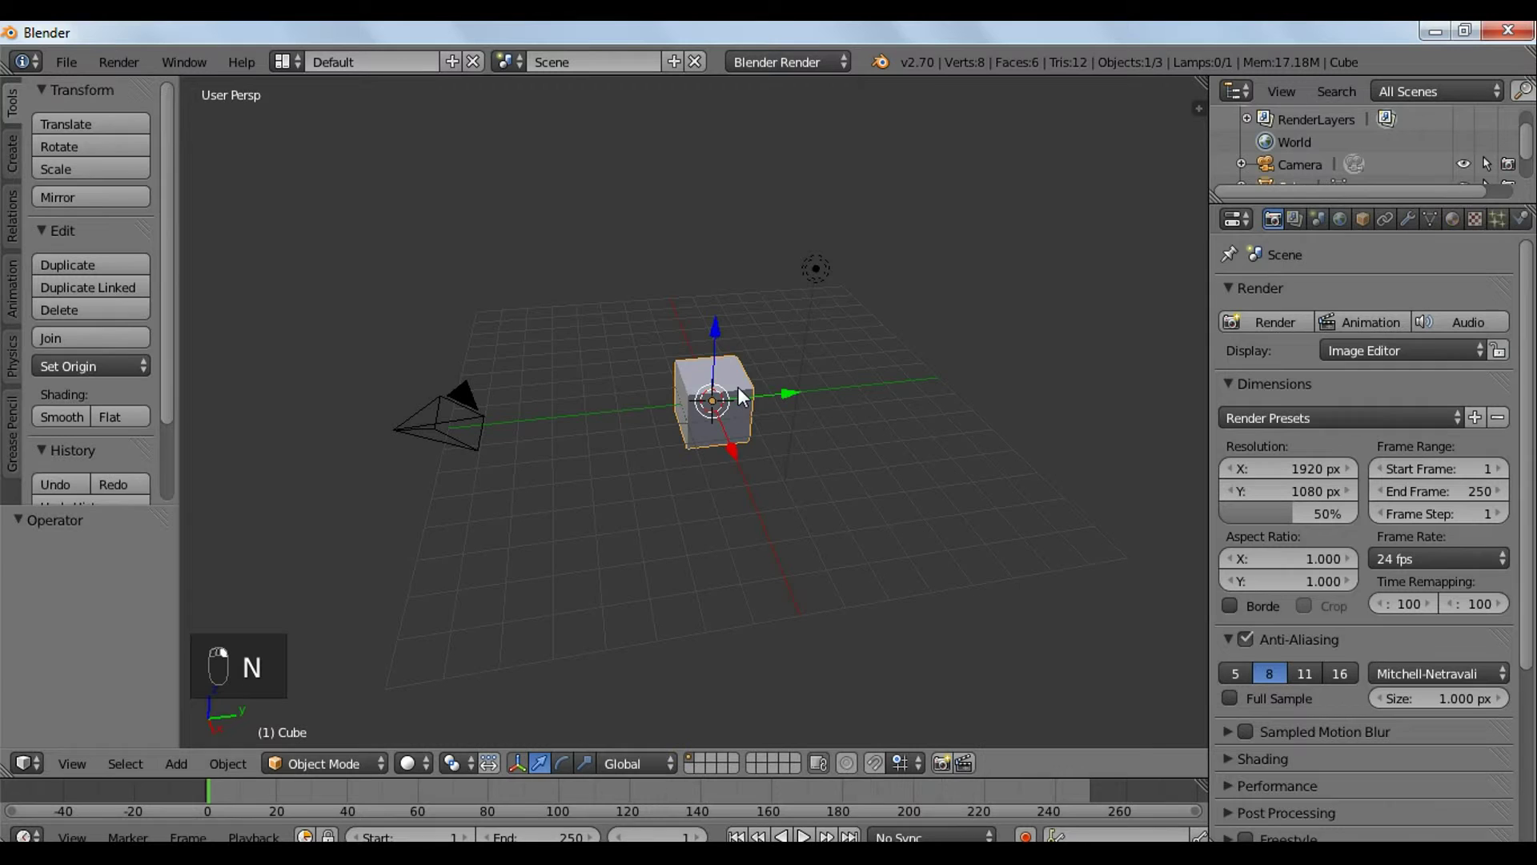
- Delete the default cube and the default lamp, leaving only the camera
key("x")
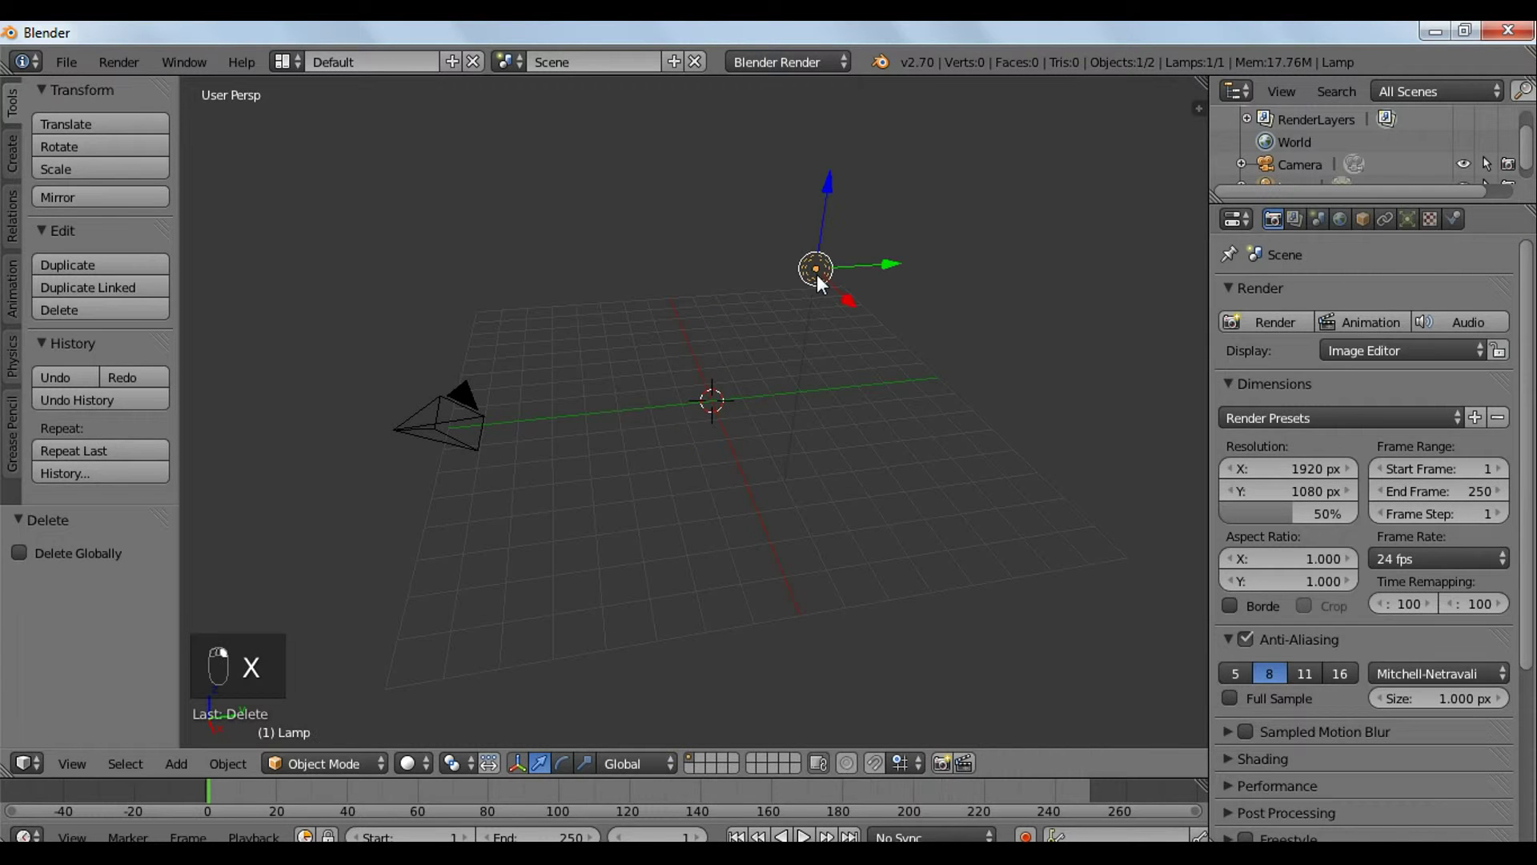
key("x")
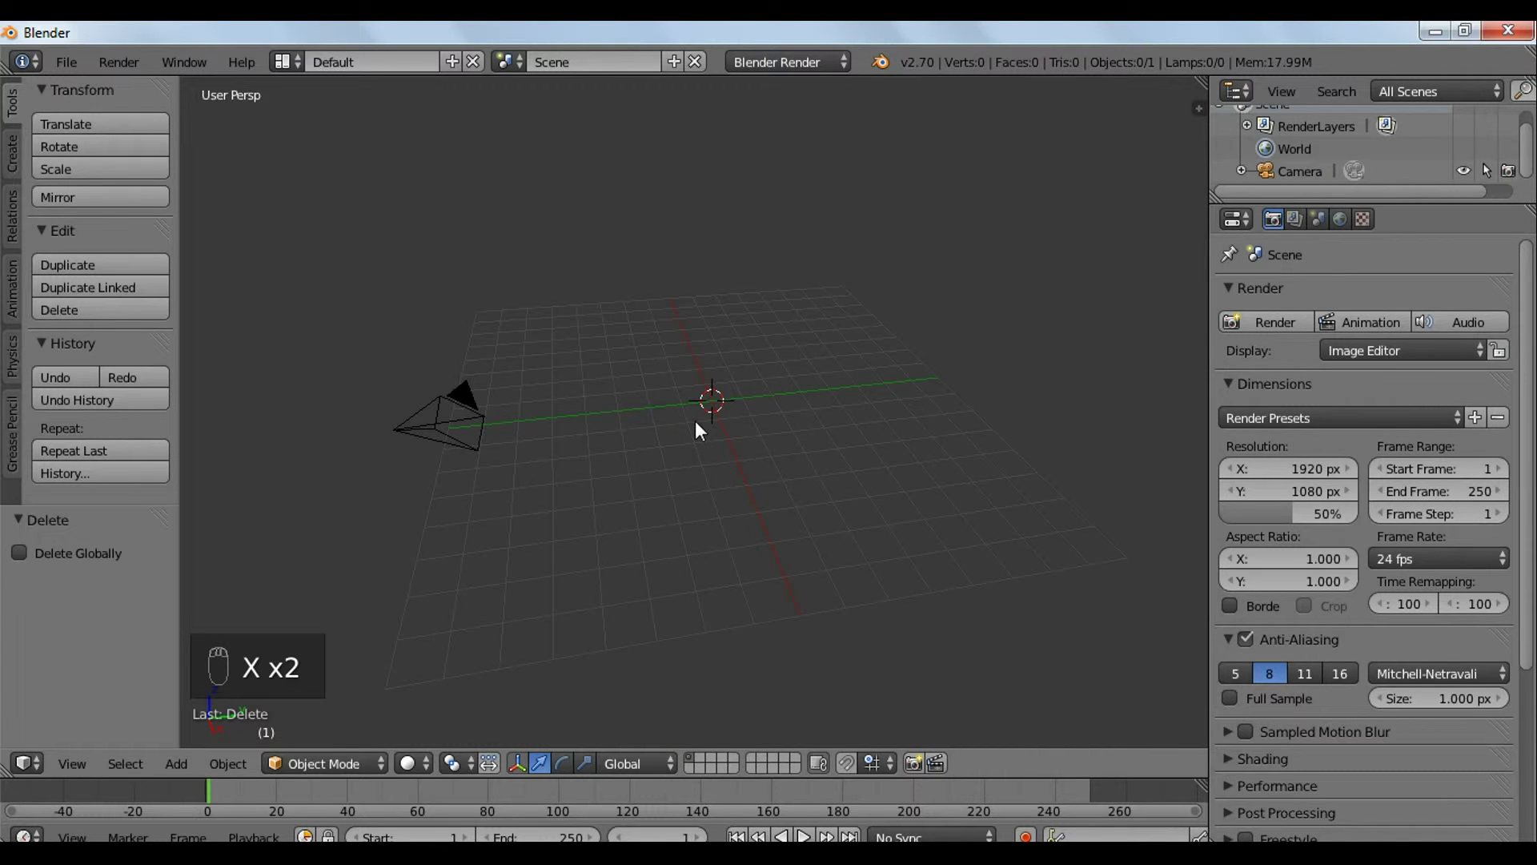
- Add a mesh plane and scale it up into a large floor surface
key("shift+a")
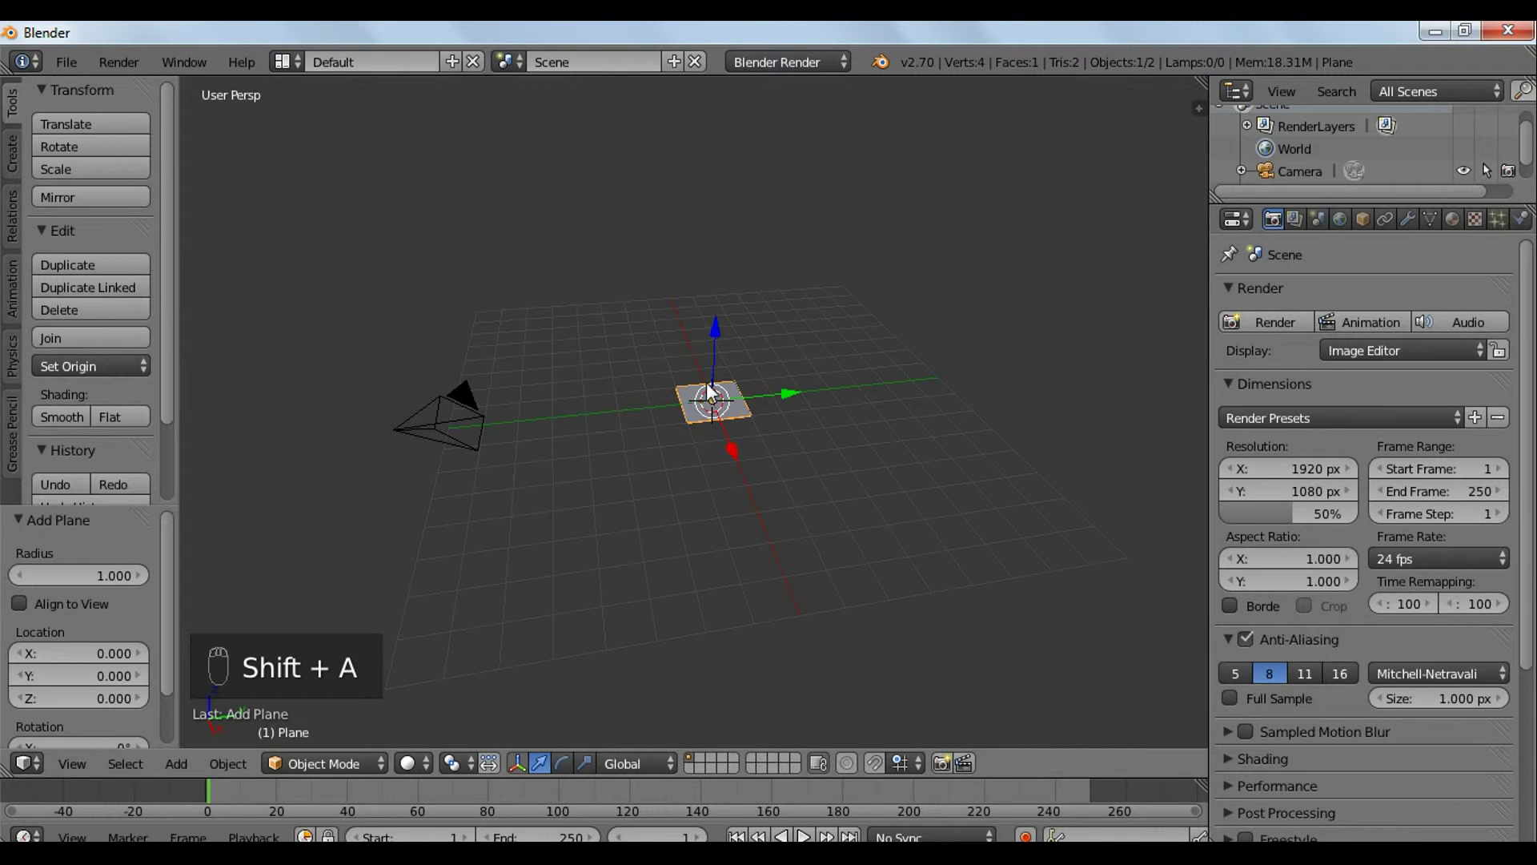
key("s")
left_click_drag(792, 541, 1253, 342)
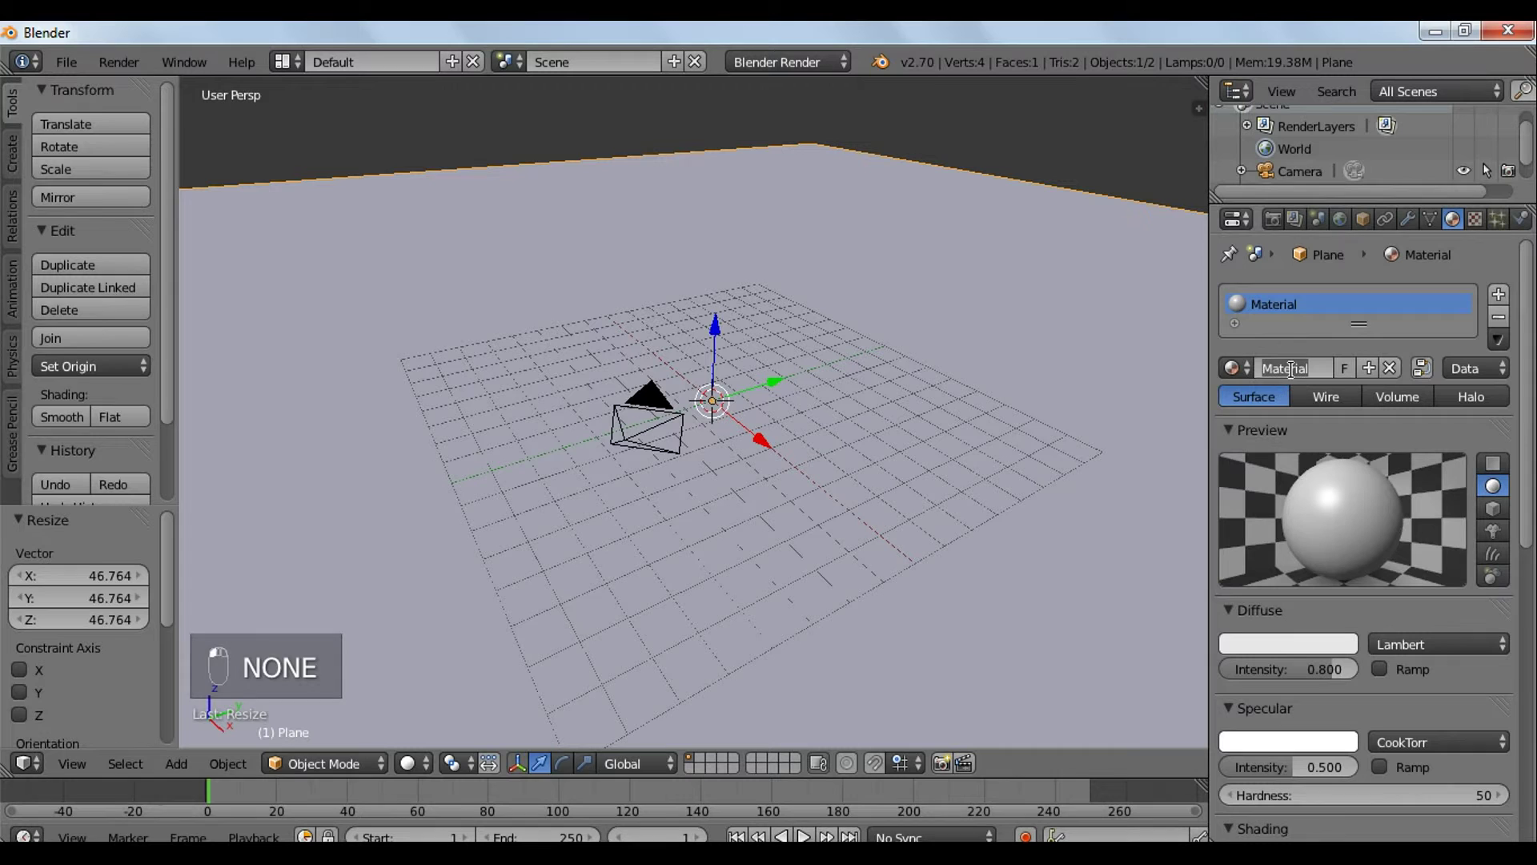
- Rename the plane's new material to 'Floor'
key("r")
key("BackSpace")
key("o")
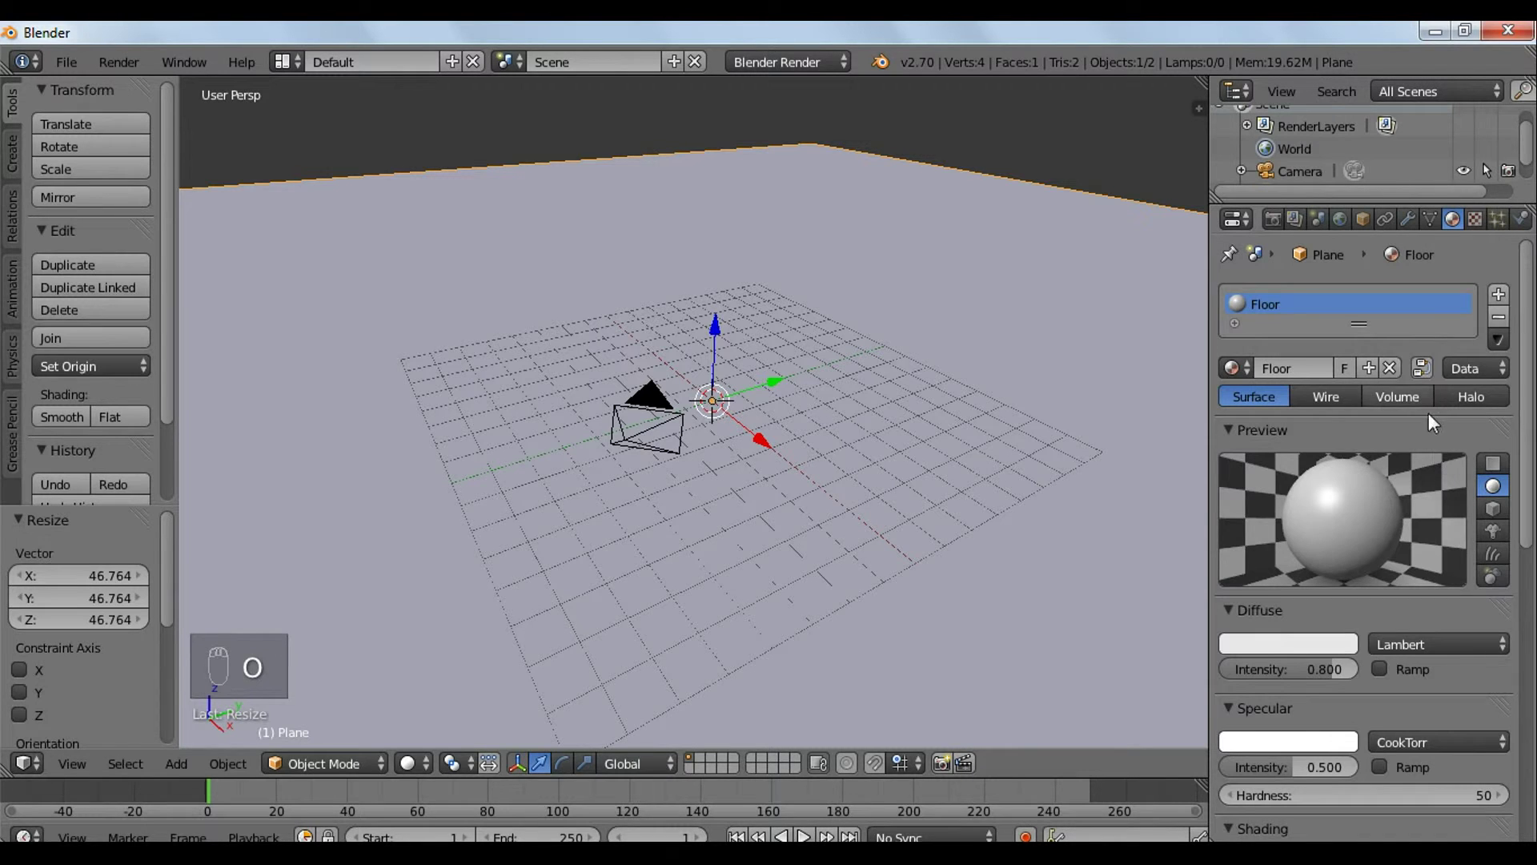
- Give the wood texture a constant black-to-white colour ramp split at 0.5 for crisp stripes
left_click_drag(1487, 228, 1305, 461)
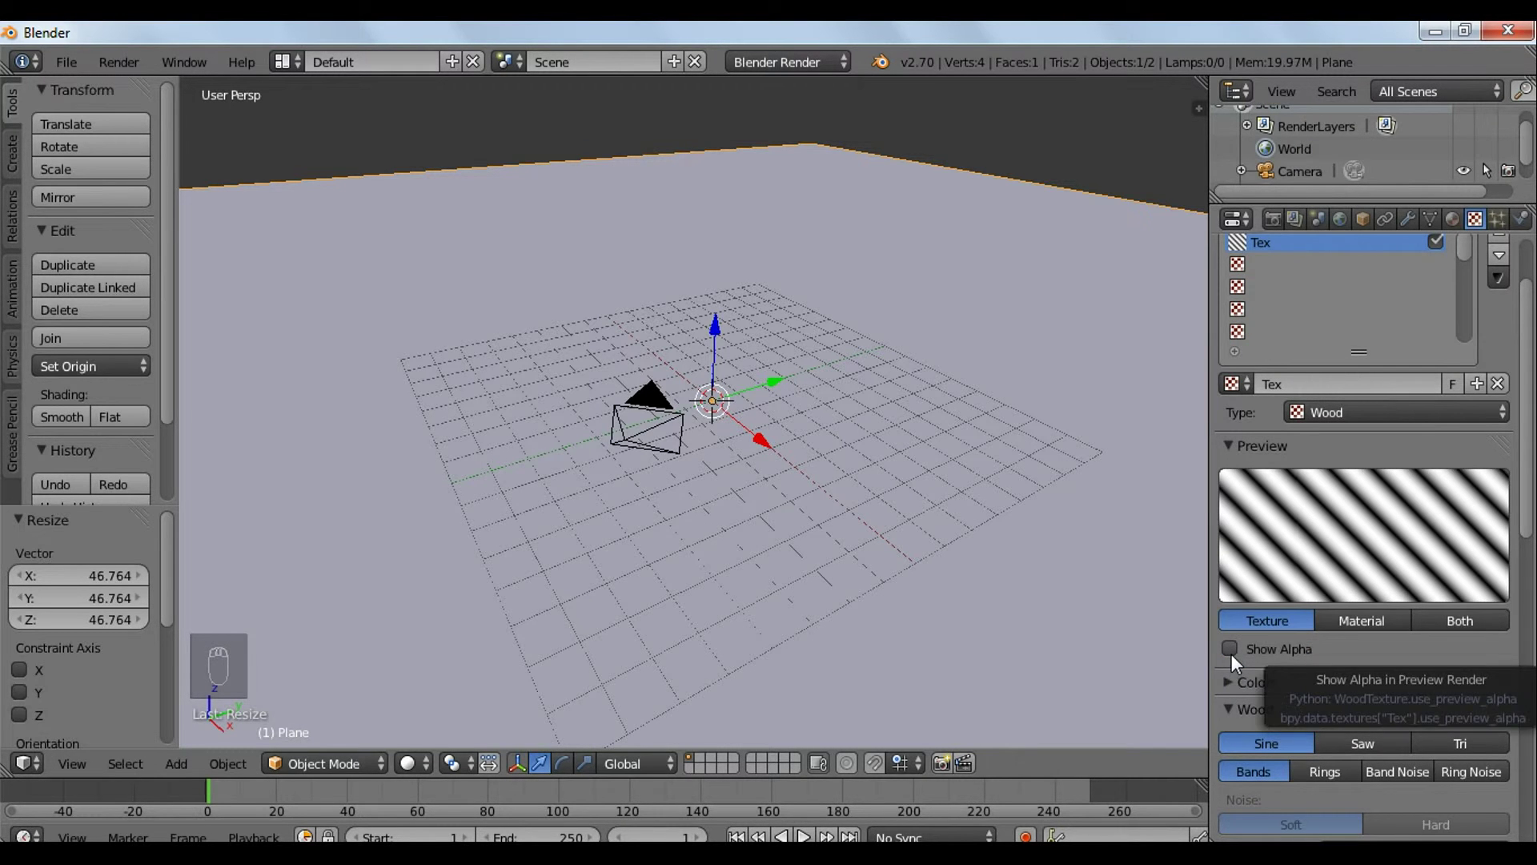
left_click_drag(1230, 685, 1498, 698)
left_click_drag(1516, 690, 1318, 732)
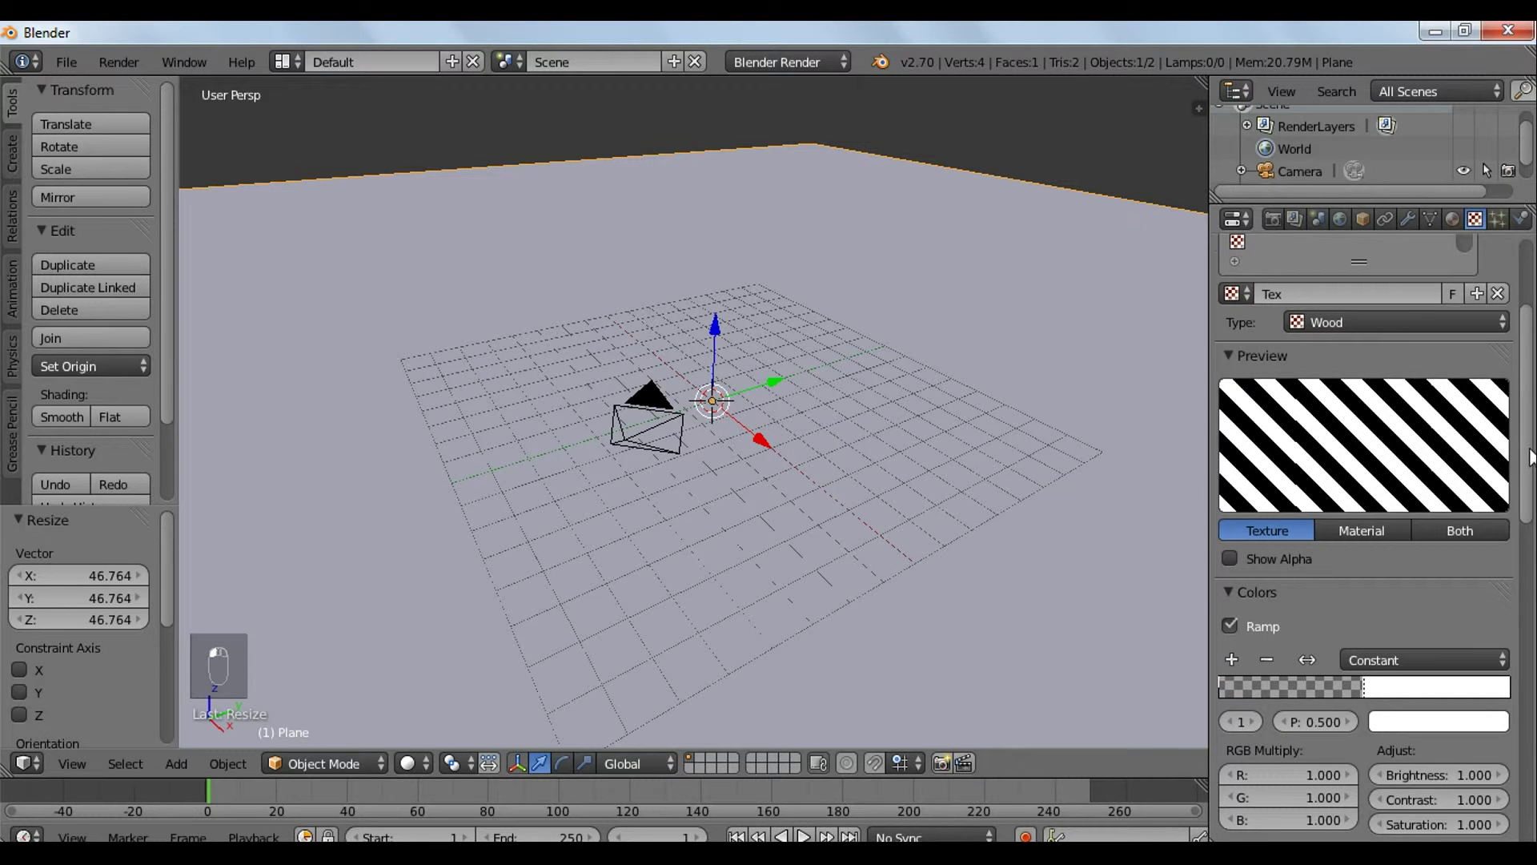
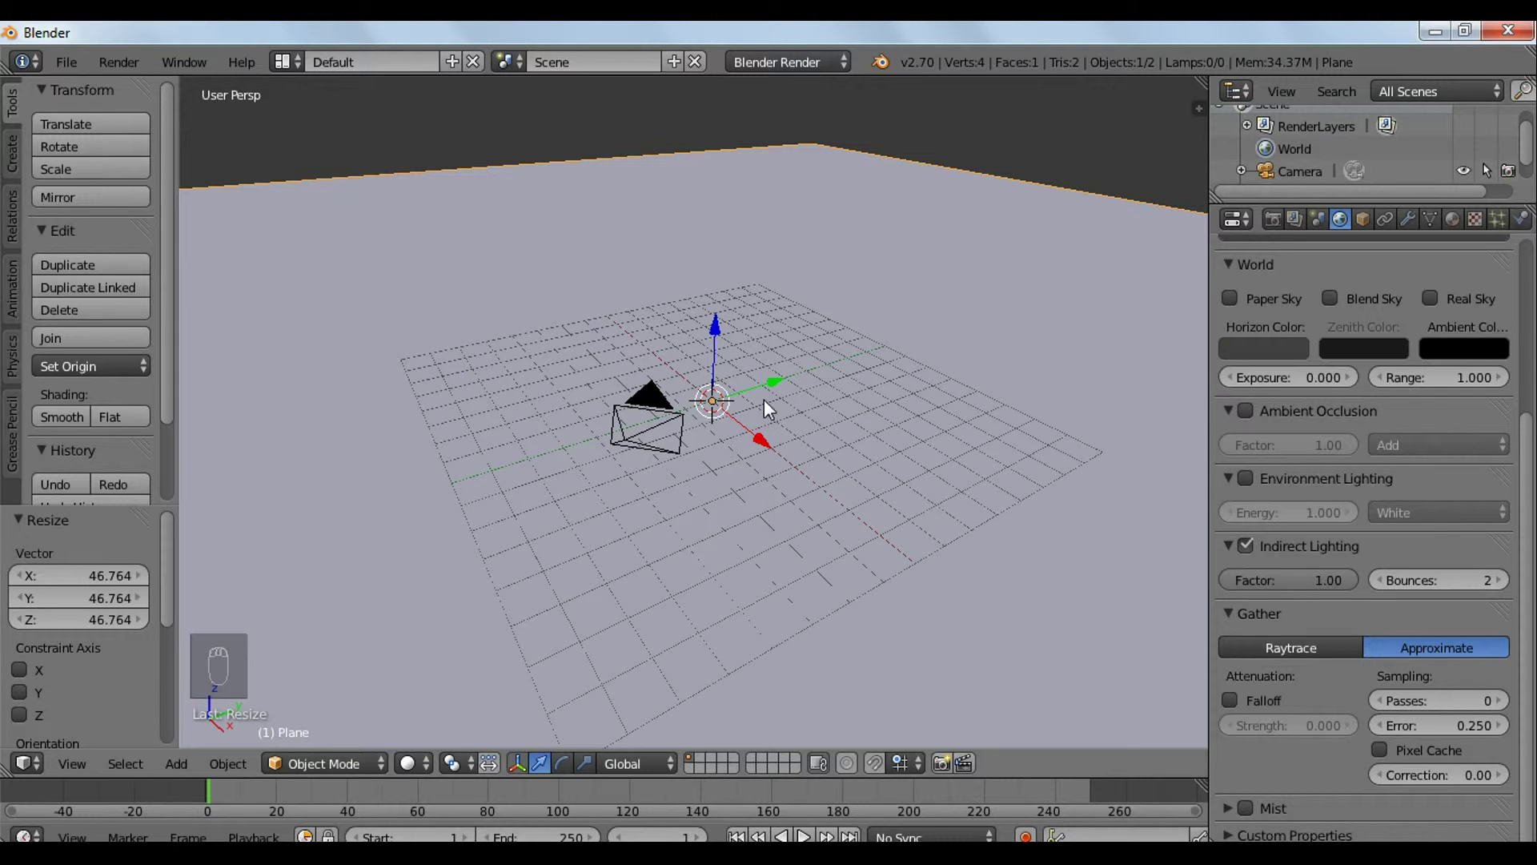
- Add an ico sphere mesh onto the floor
key("shift+a")
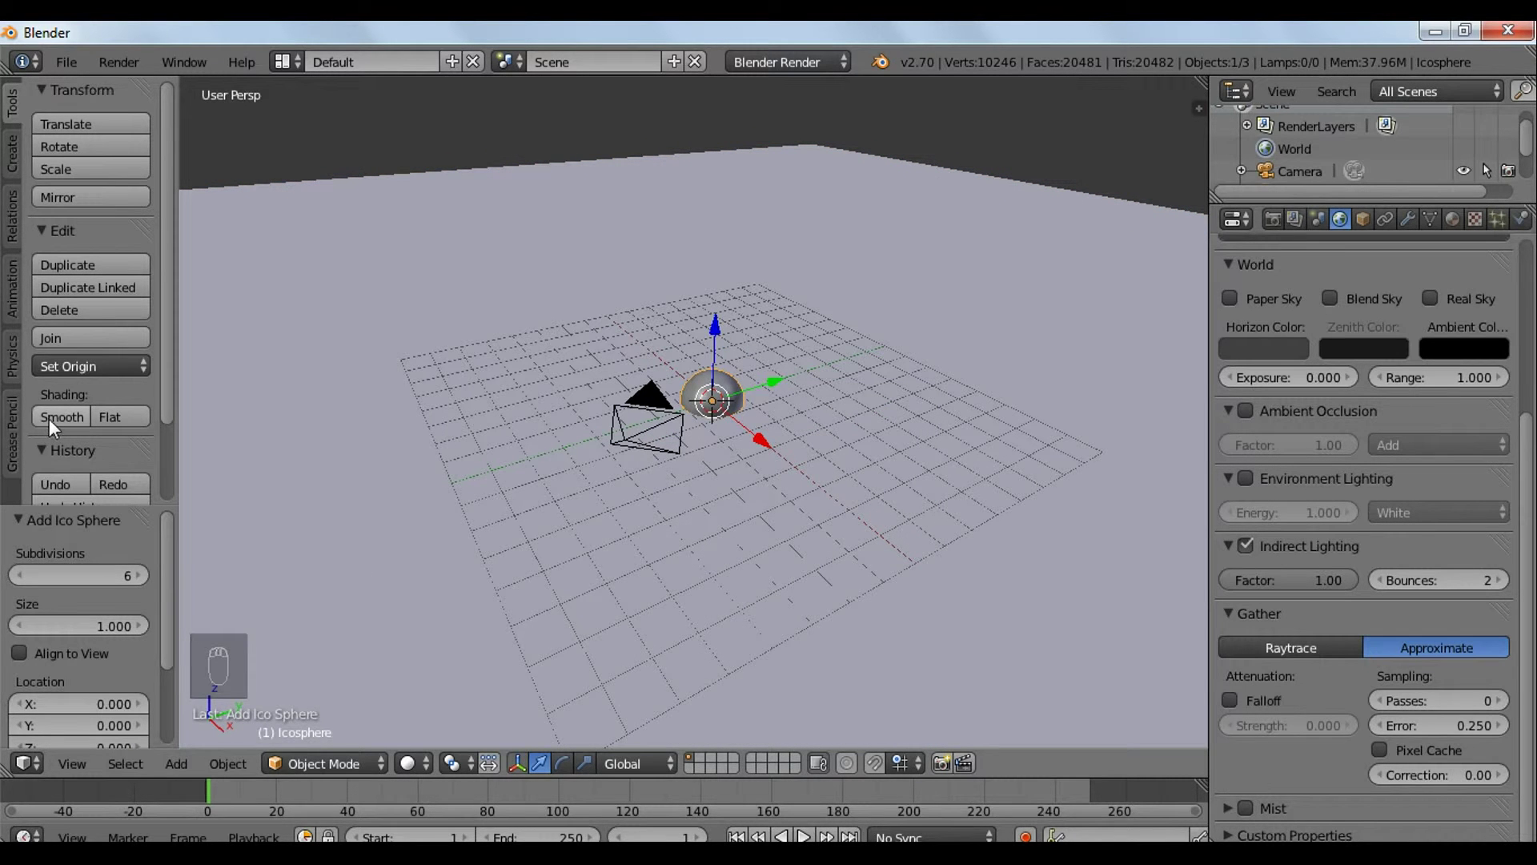
- Lift the sphere, select and aim the camera at it, and switch to camera view
left_click_drag(60, 425, 726, 309)
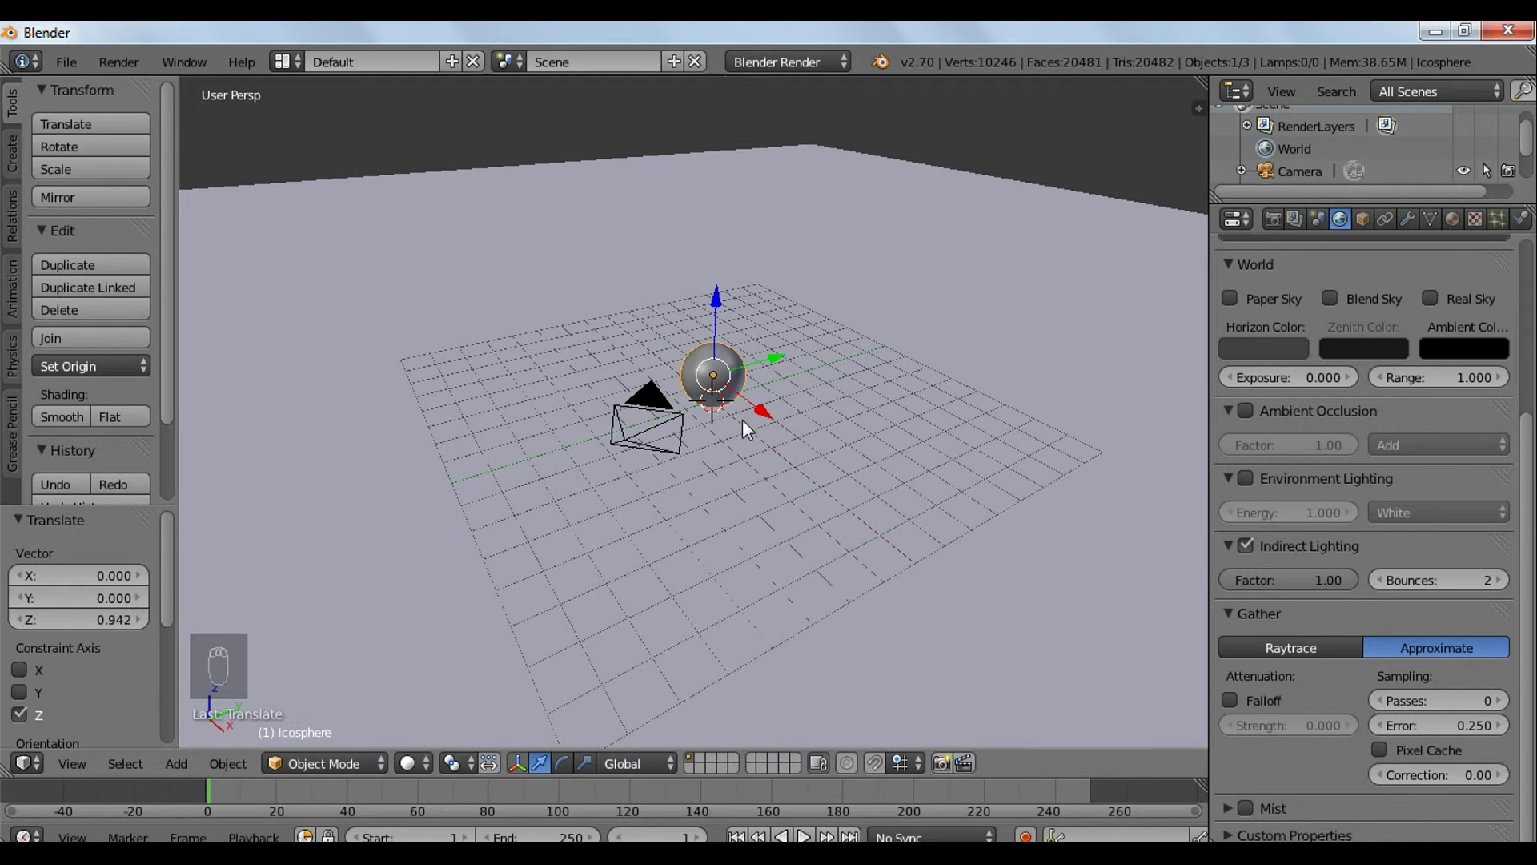
left_click_drag(779, 454, 755, 460)
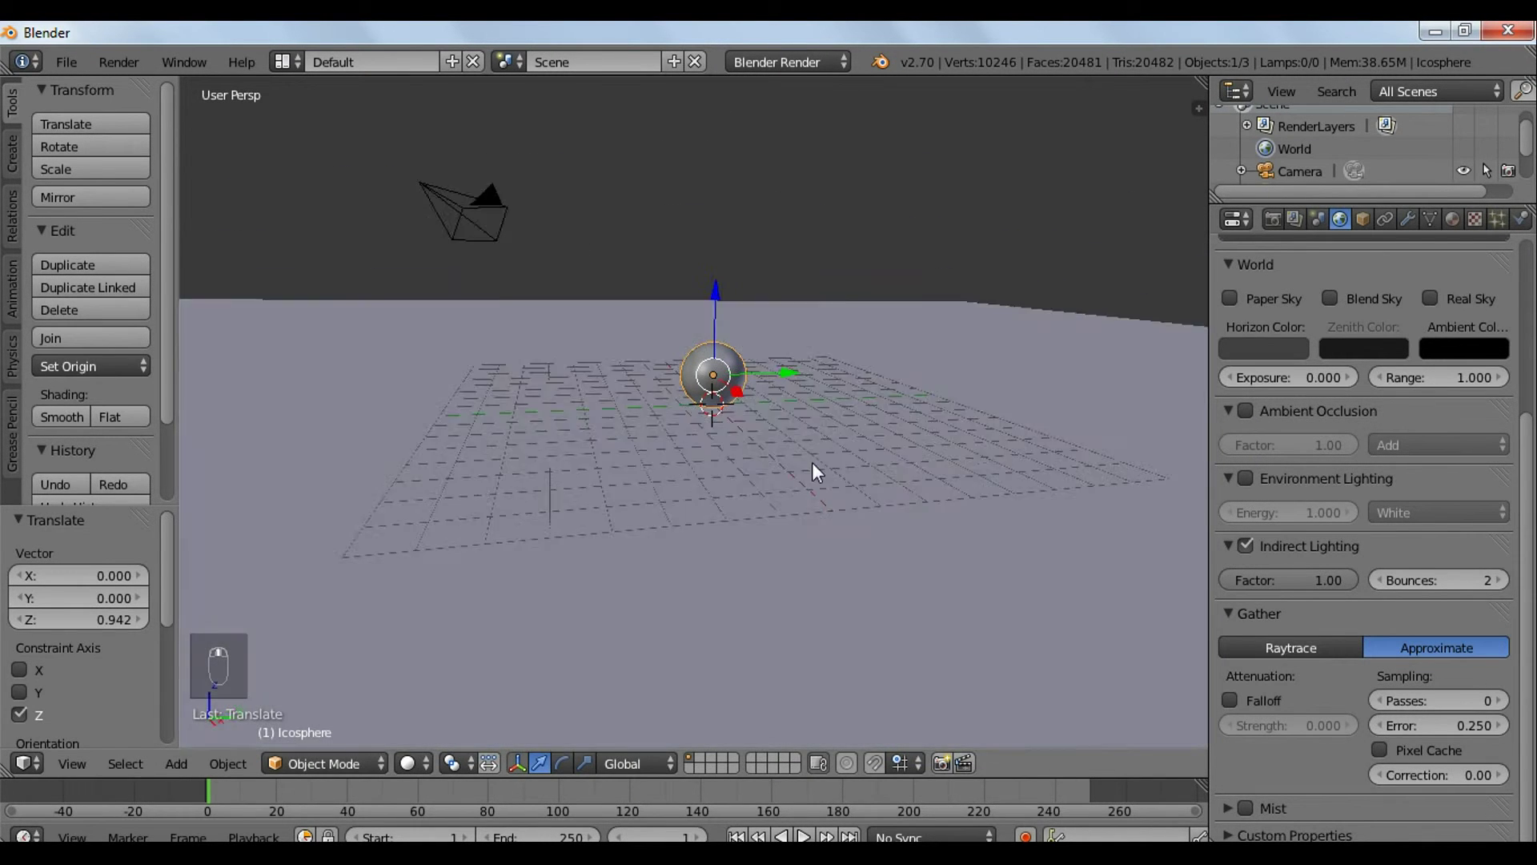
right_click(721, 298)
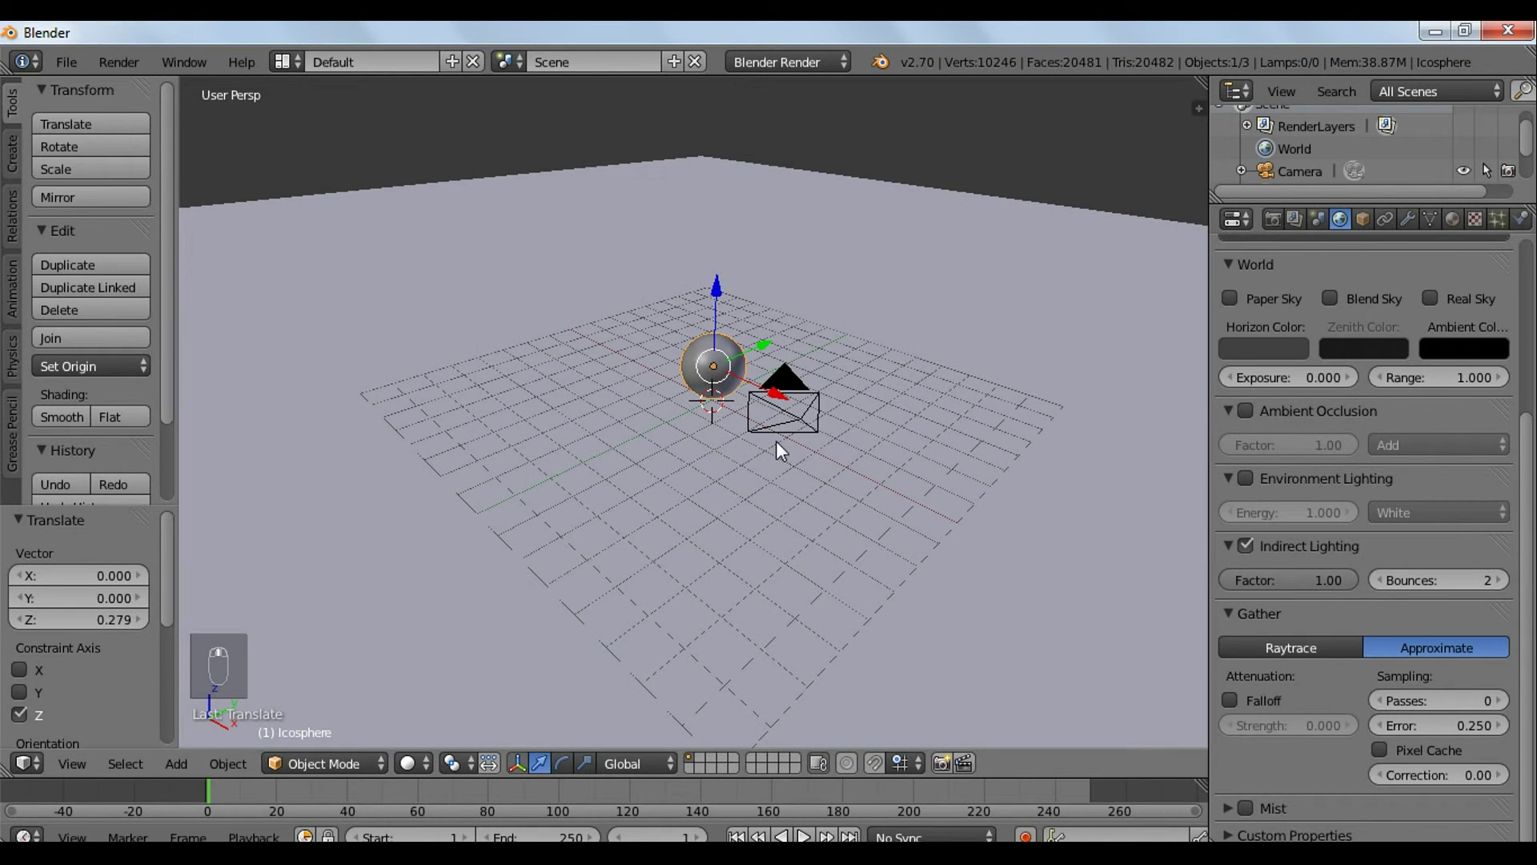
key("KP_0")
- Name the sphere's material 'Soft edge' and raise its diffuse intensity to 1.0
key("n")
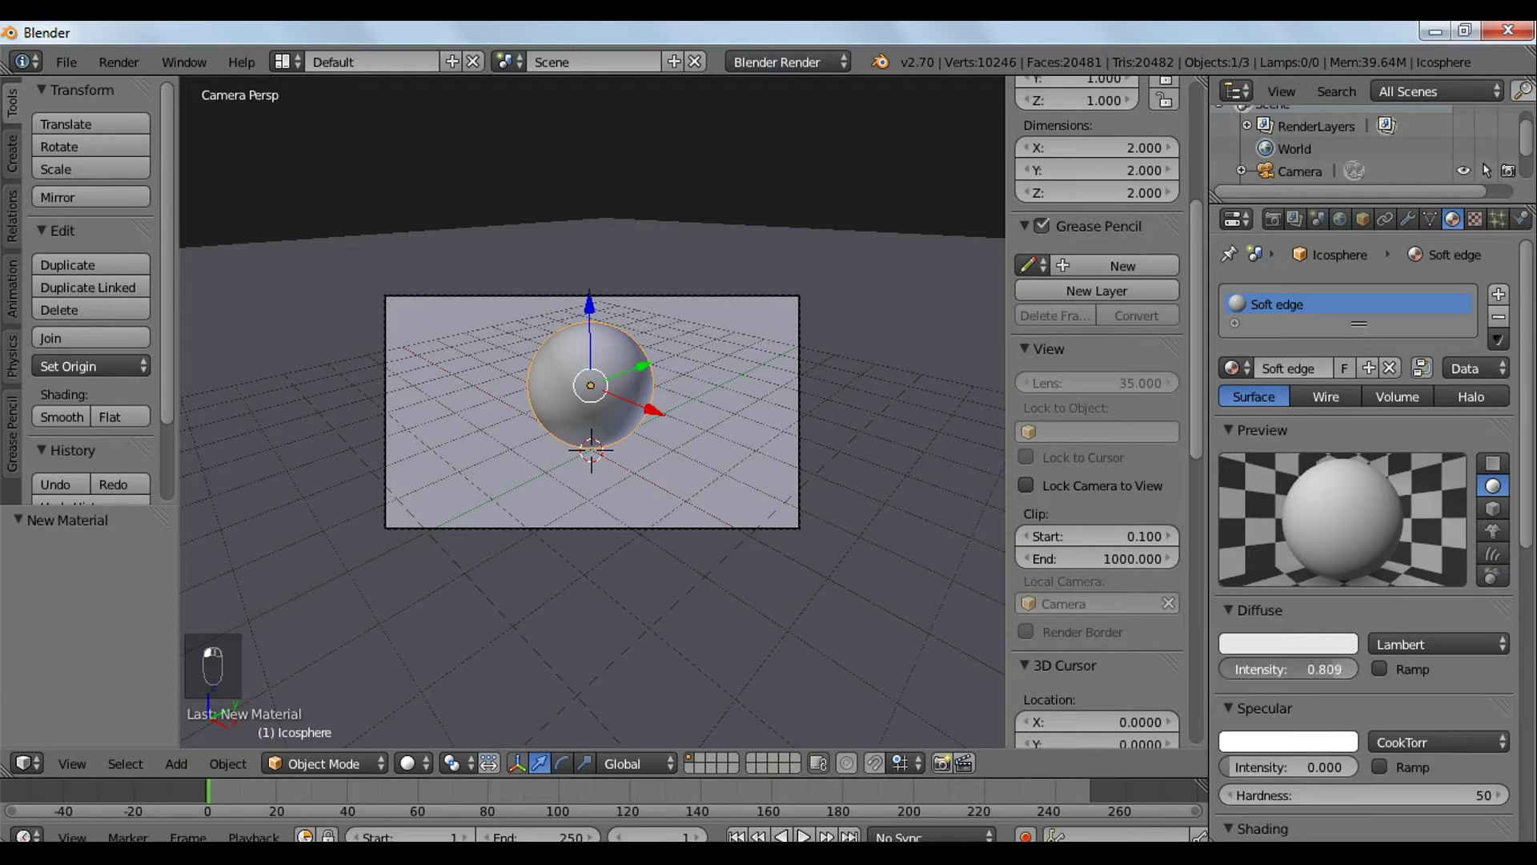
left_click(1527, 513)
left_click_drag(1526, 513, 1383, 580)
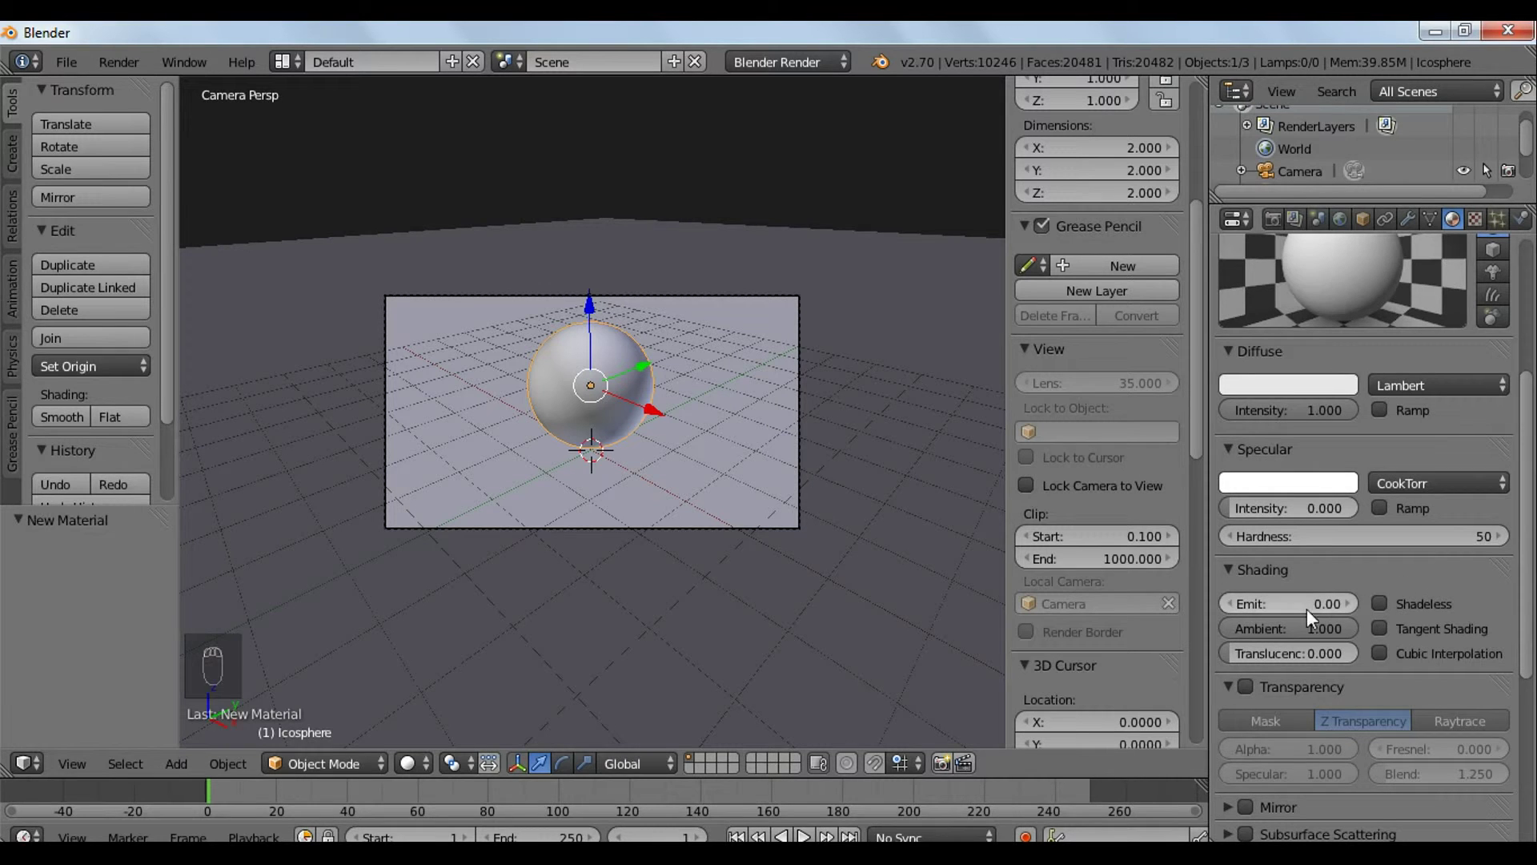
left_click_drag(1286, 596, 1297, 607)
left_click_drag(1490, 169, 1407, 630)
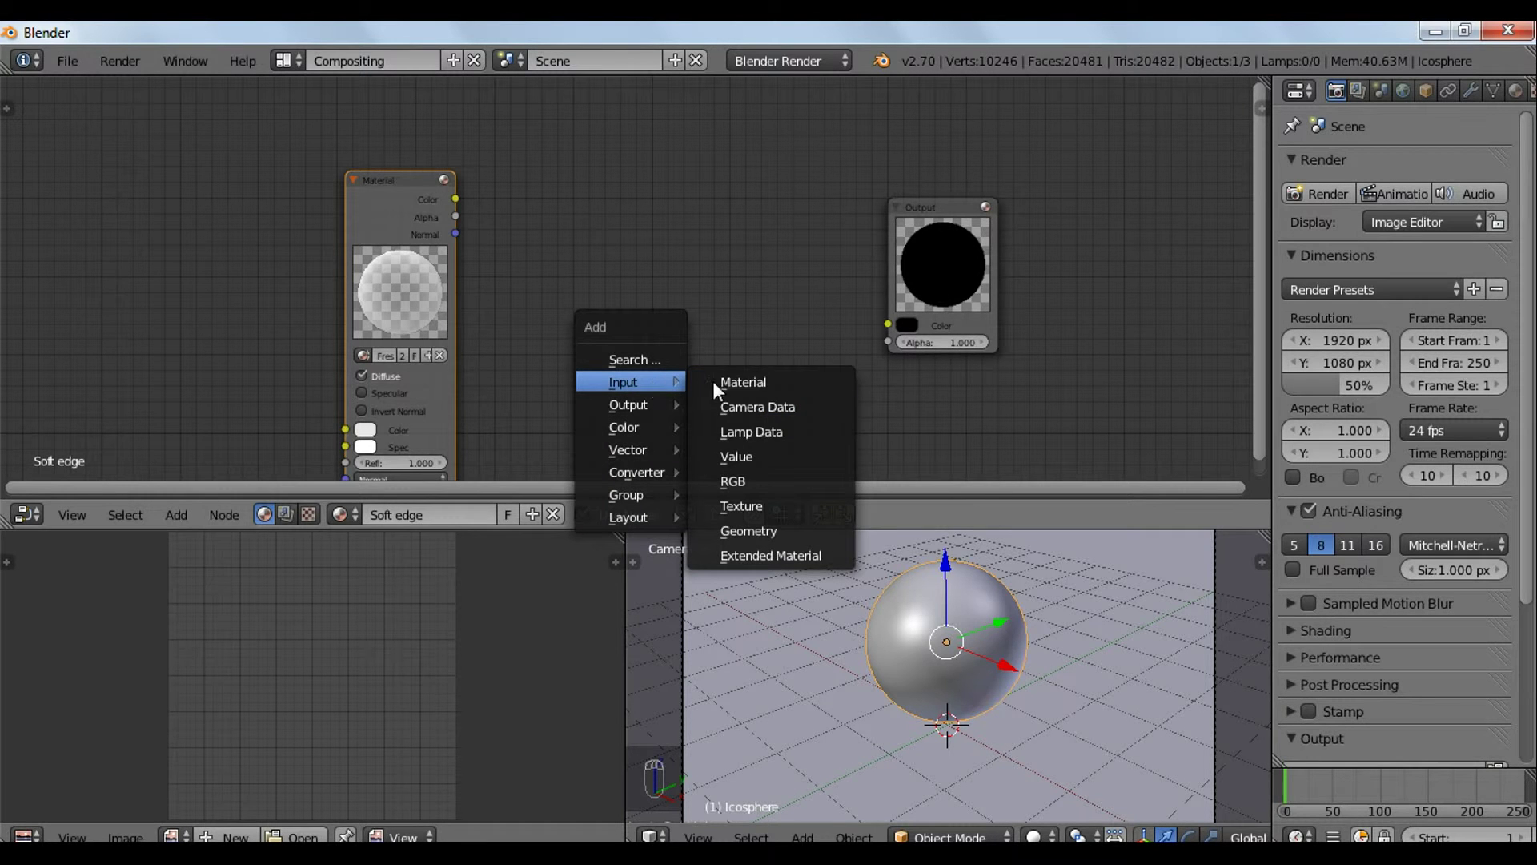
- Add an Extended Material node into the Soft edge node tree
key("shift+a")
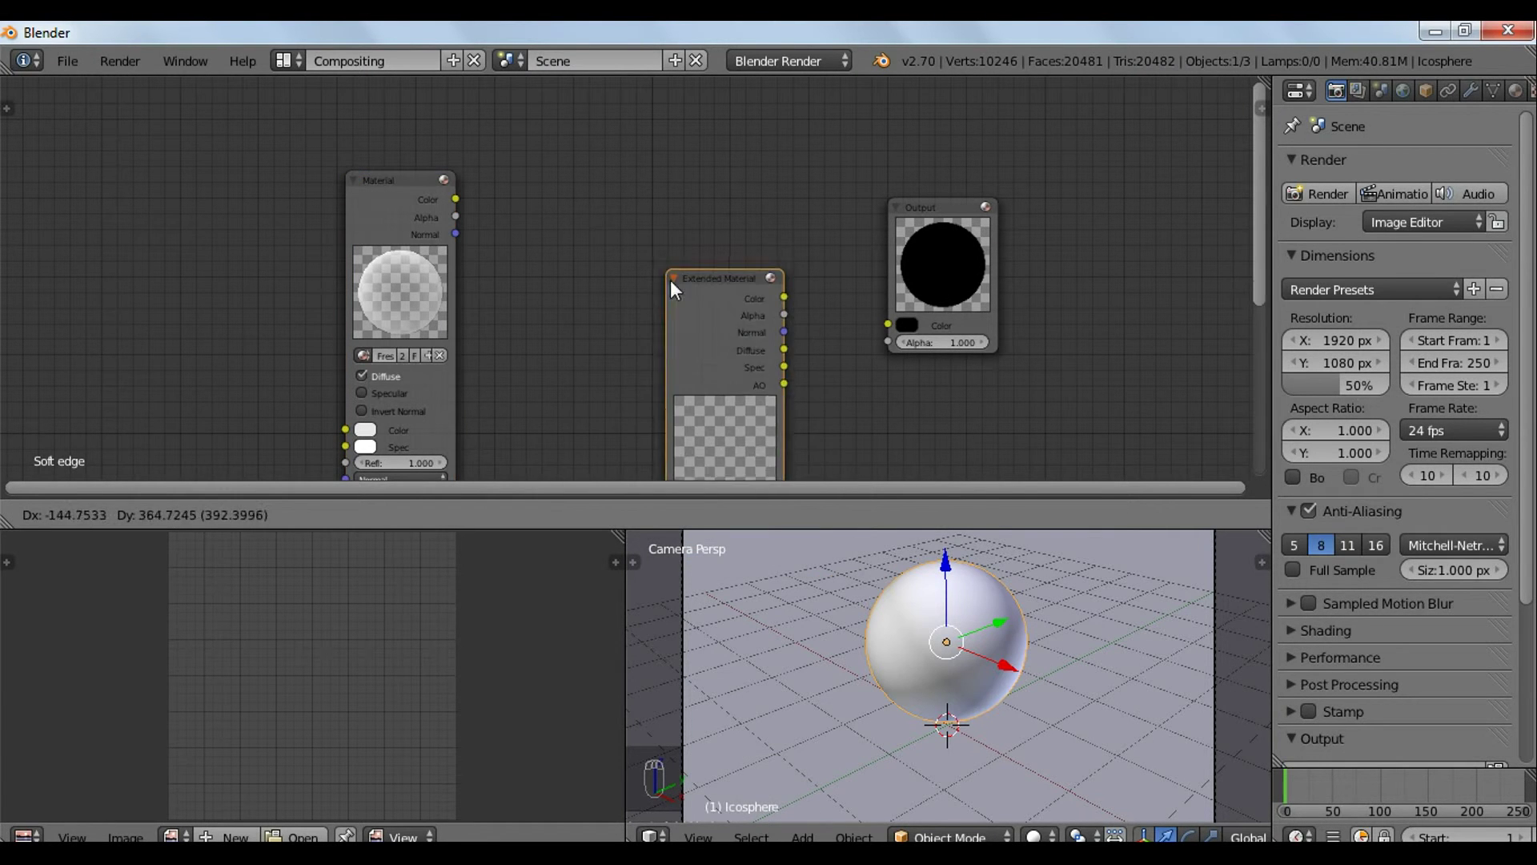
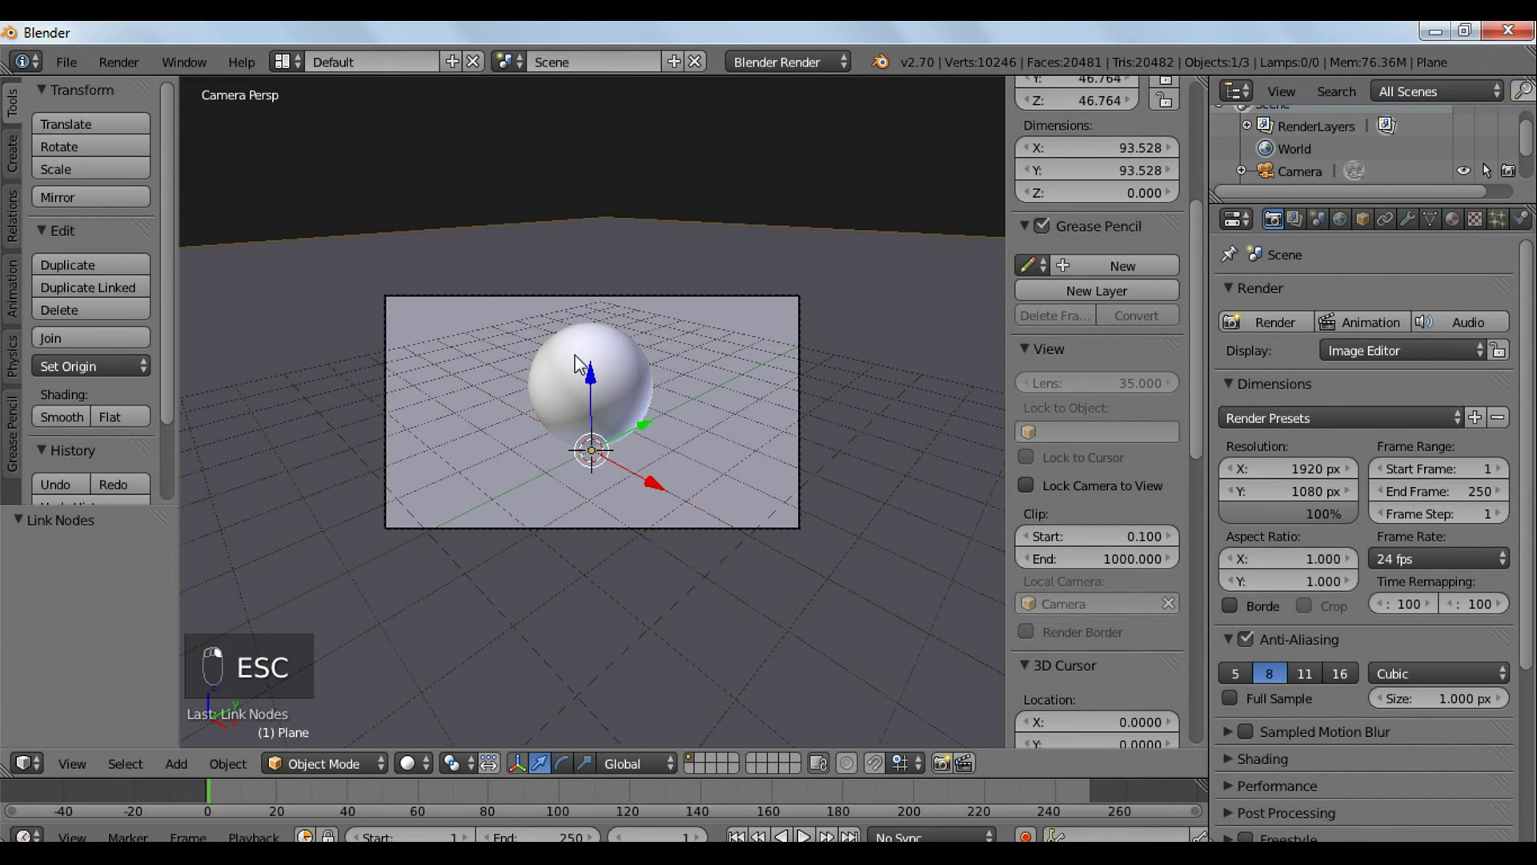
- Orbit out of the camera view to look down on the sphere and floor
middle_click(592, 458)
left_click_drag(605, 414, 571, 397)
left_click_drag(604, 471, 626, 446)
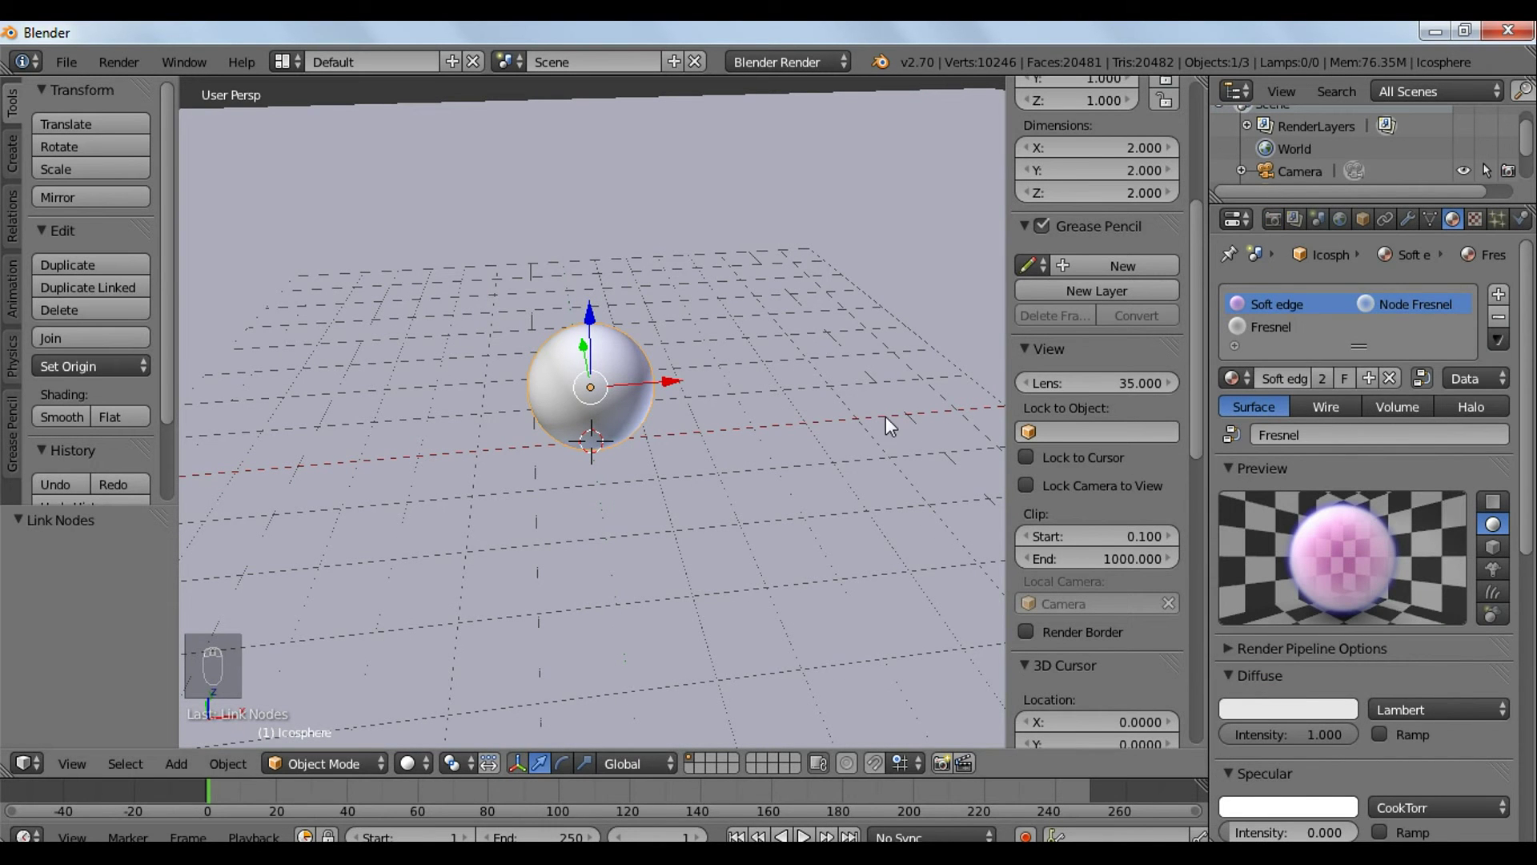
left_click_drag(845, 469, 656, 462)
middle_click(670, 464)
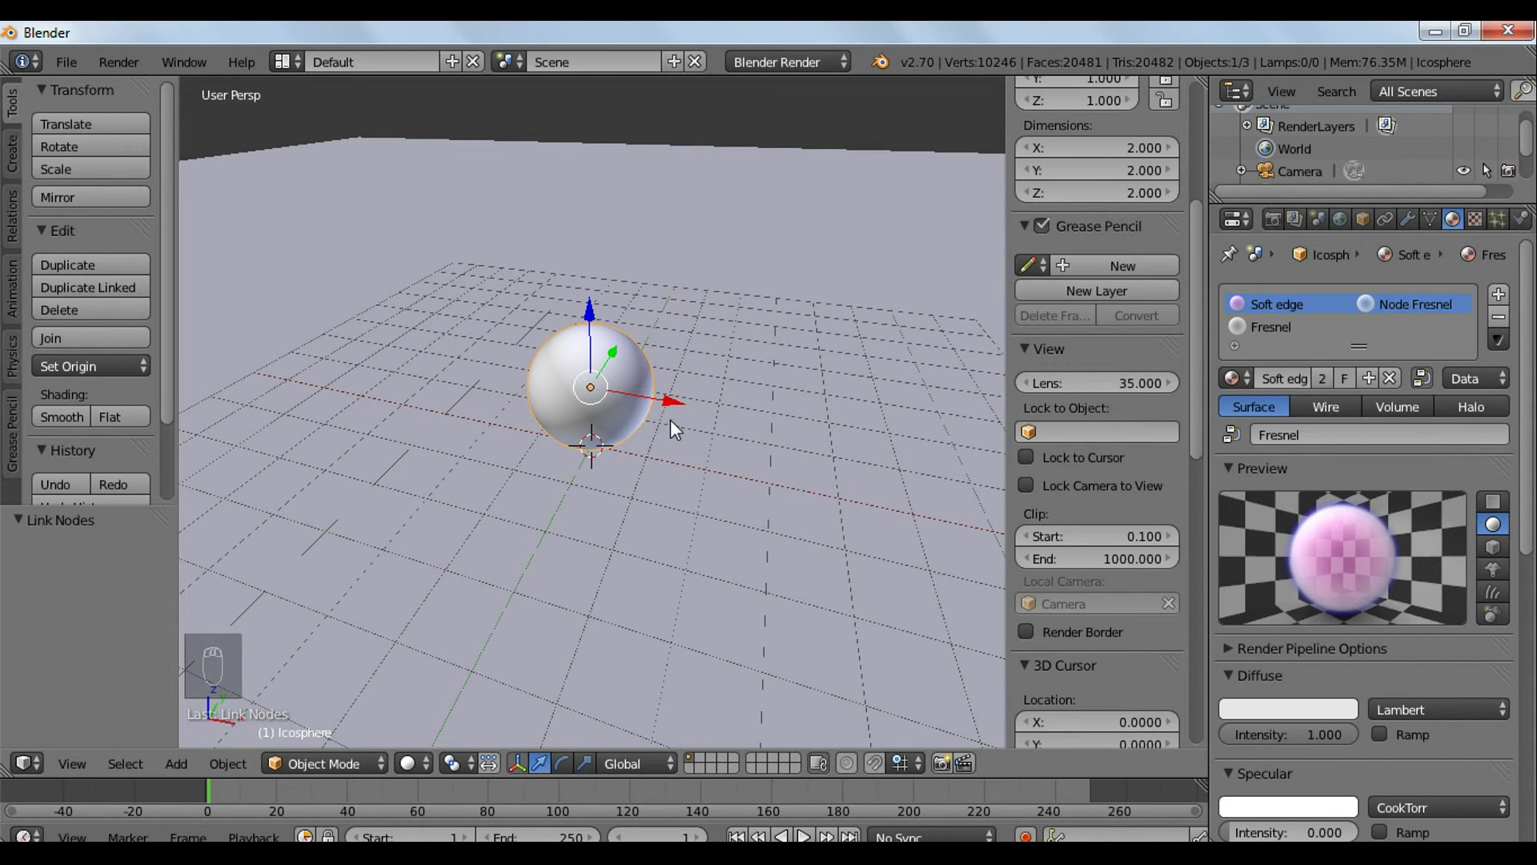